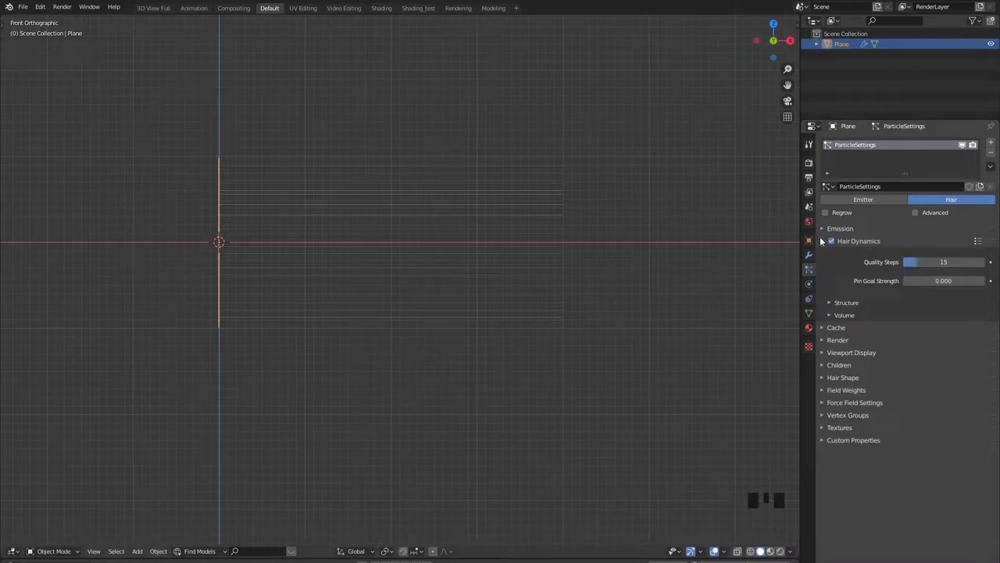
- Adjust the hair particle display options so the strands show as smooth curves
left_click(827, 246)
left_click(828, 268)
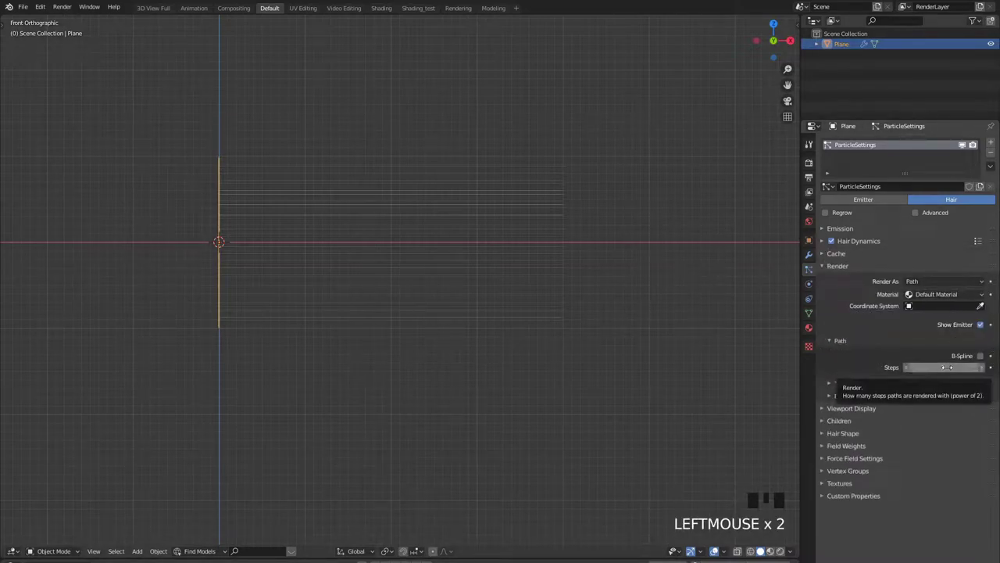
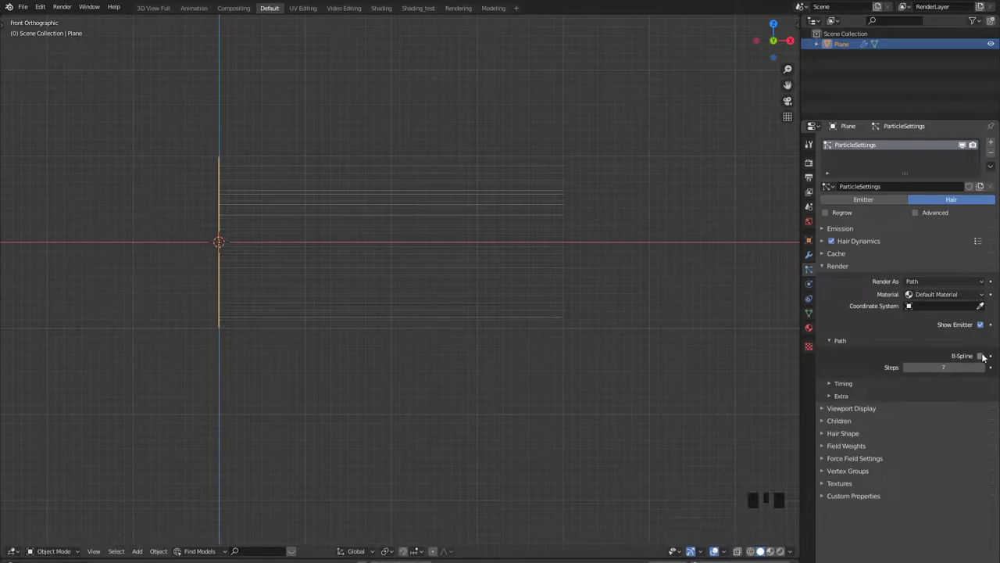
left_click(828, 267)
left_click(827, 280)
left_click(983, 329)
left_click(827, 282)
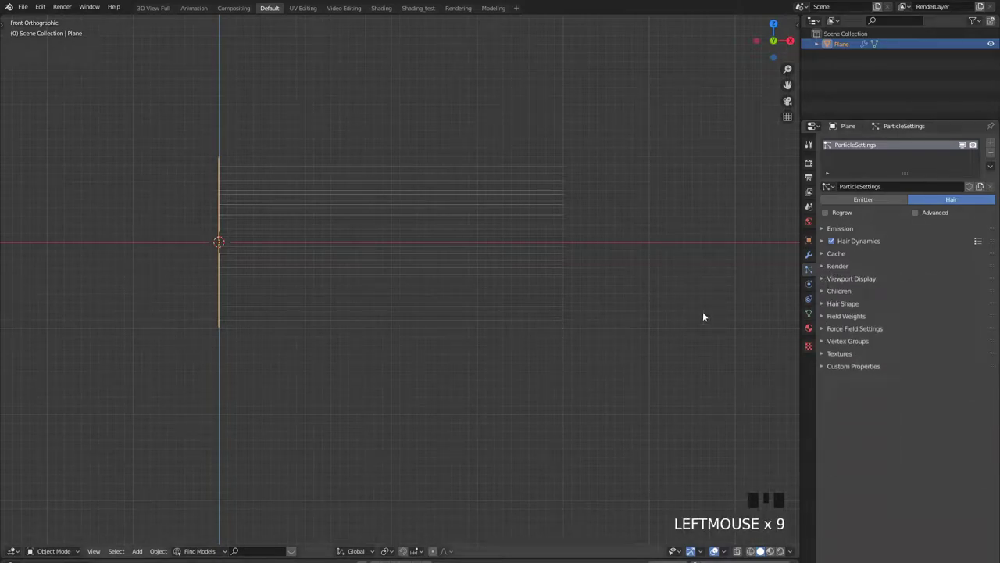
- Add a camera, place it with Shift+A and G, and look through it at the plane
middle_click(541, 220)
key("shift+a")
scroll("down", 3)
left_click_drag(668, 232, 563, 269)
key("g")
key("g")
key("KP_0")
key("shift+f")
- Scale and move the plane and camera so the strands fill the camera frame
right_click(160, 264)
key("s")
key("g")
key("s")
right_click(382, 380)
right_click(399, 364)
key("Tab")
left_click_drag(359, 360, 237, 317)
key("Tab")
key("g")
key("Tab")
left_click_drag(454, 318, 344, 169)
- In Particle Edit, comb the strands into long wavy curves with the Comb brush, then return to Object Mode
key("t")
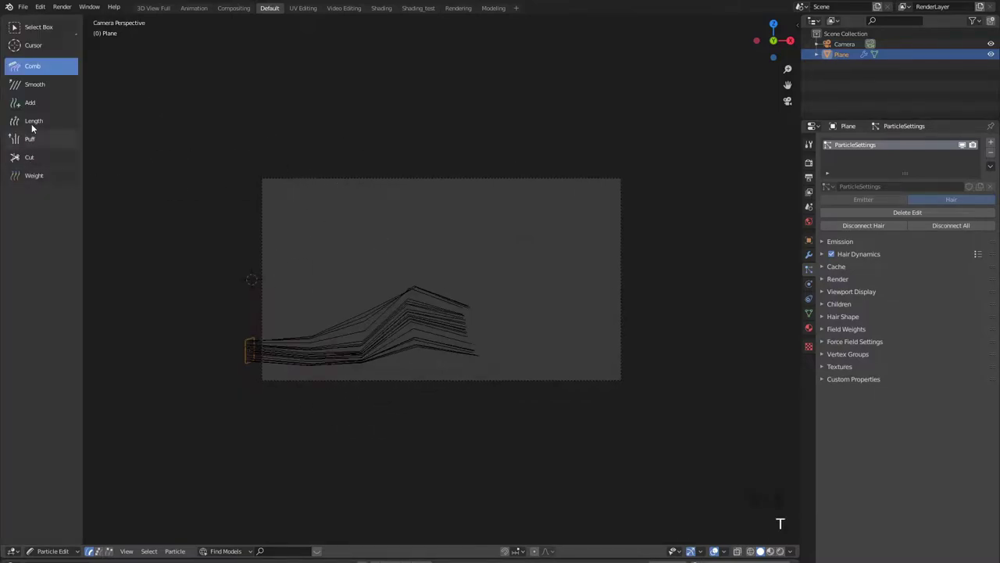
left_click(34, 123)
left_click_drag(475, 316, 121, 88)
left_click_drag(540, 279, 418, 288)
key("Tab")
key("shift+f")
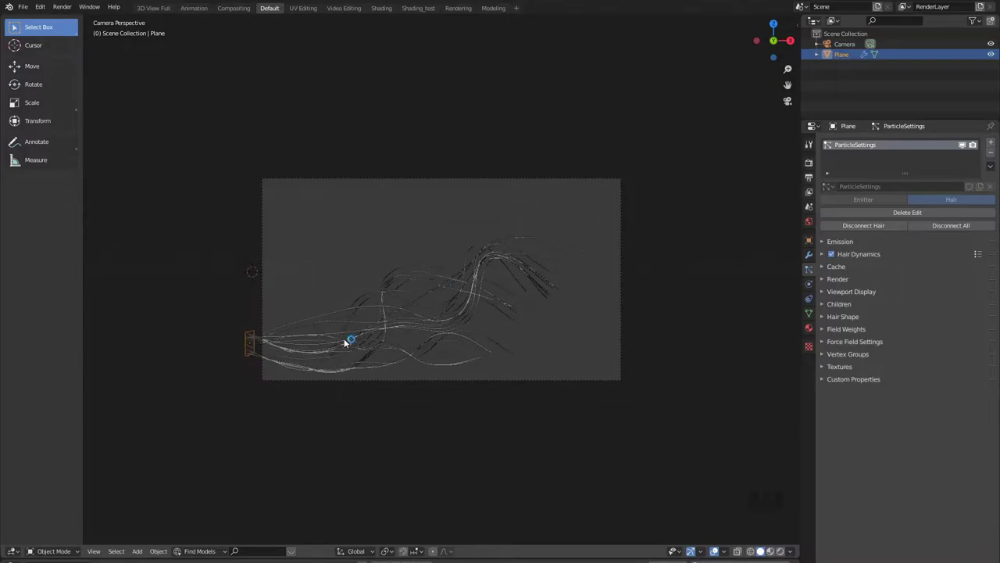
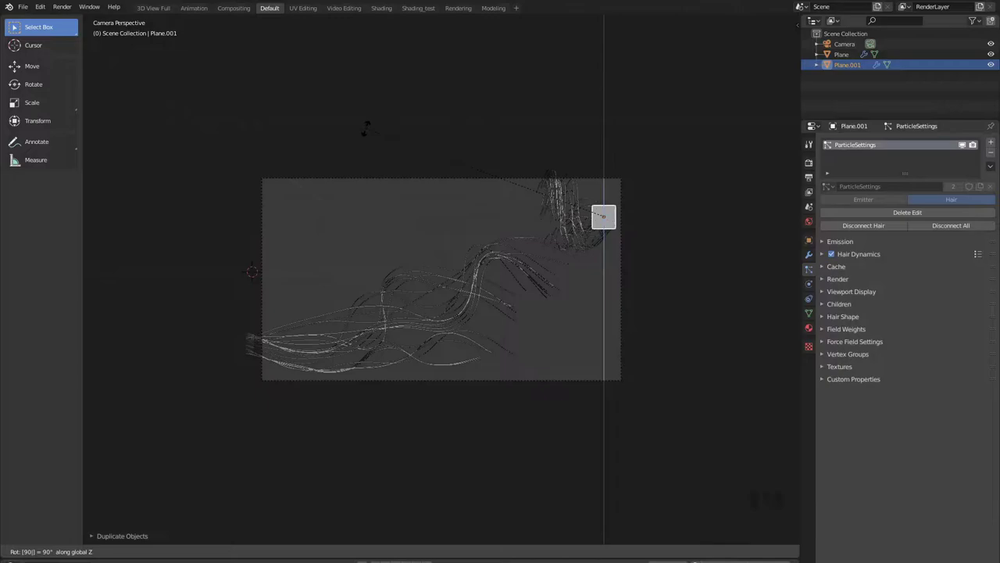
- Rotate the duplicated Plane.001 around a second axis so its strands flow back across
key("r")
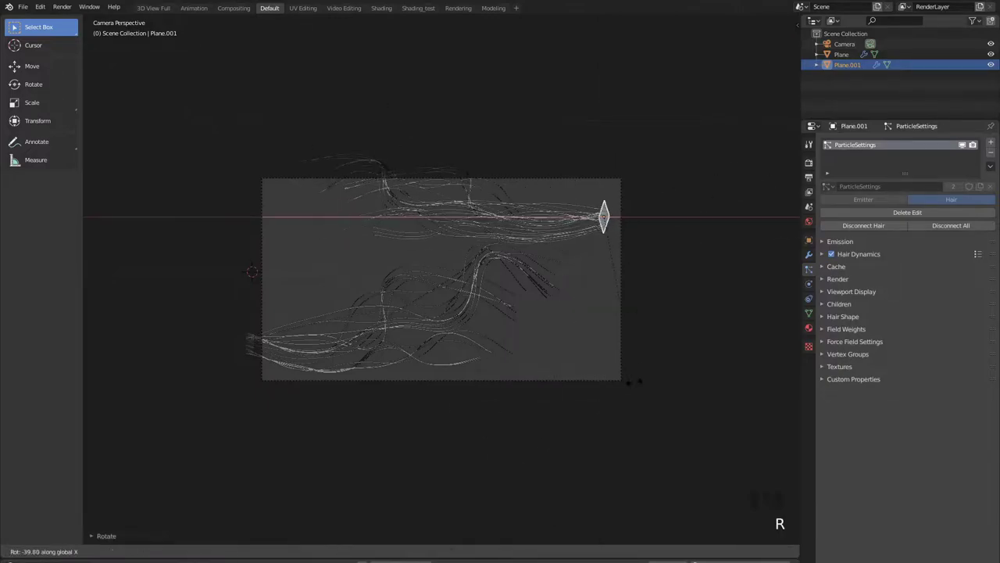
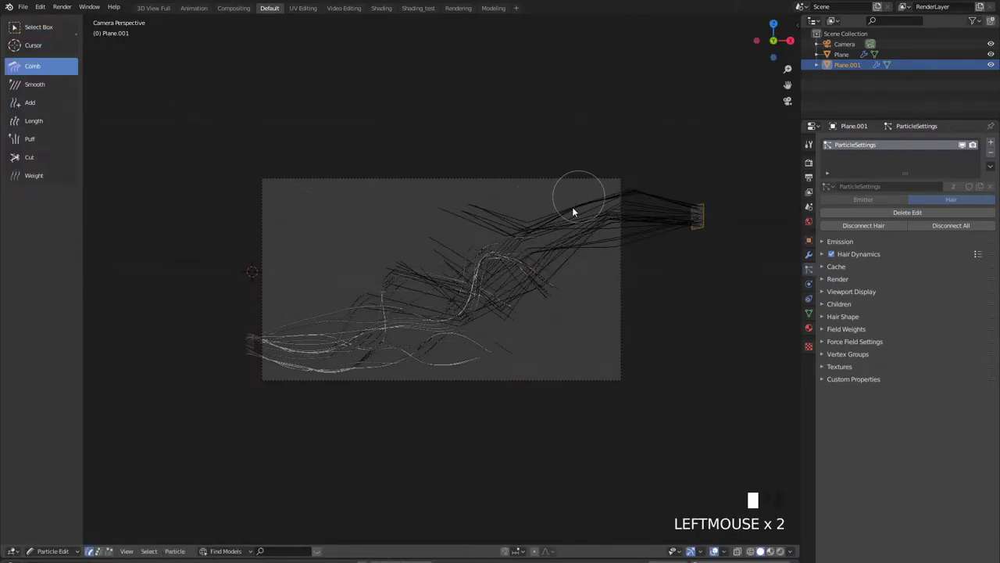
- Comb Plane.001's strands across the frame and preview them in rendered shading
key("Tab")
key("g")
key("Tab")
left_click_drag(465, 286, 441, 327)
key("Tab")
right_click(582, 325)
key("z")
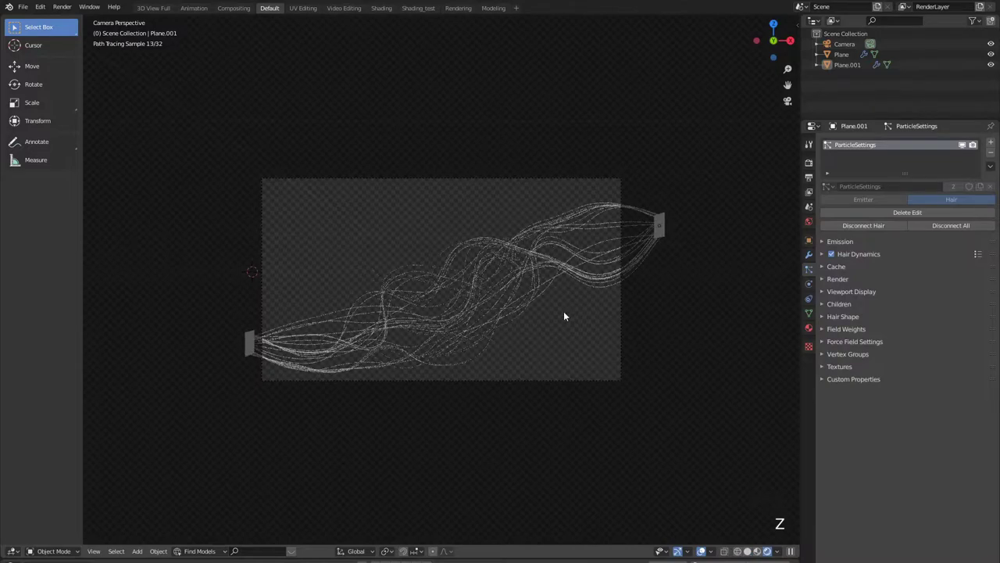
key("z")
- Comb the strands again so they weave into the first plane's waves, viewed larger through the camera
key("Tab")
left_click_drag(388, 283, 555, 346)
key("Tab")
scroll("up", 3)
scroll("up", 3)
left_click_drag(614, 314, 438, 11)
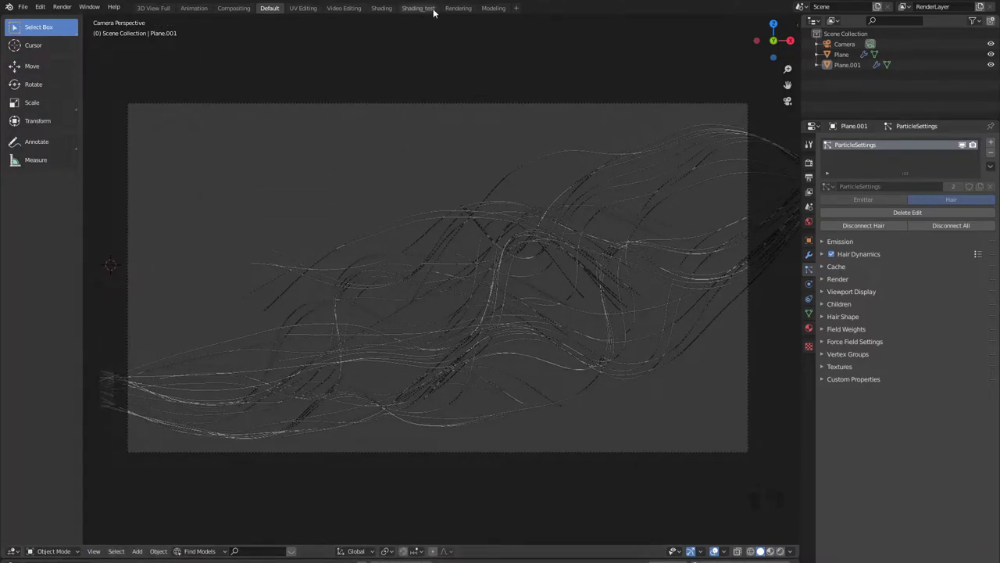
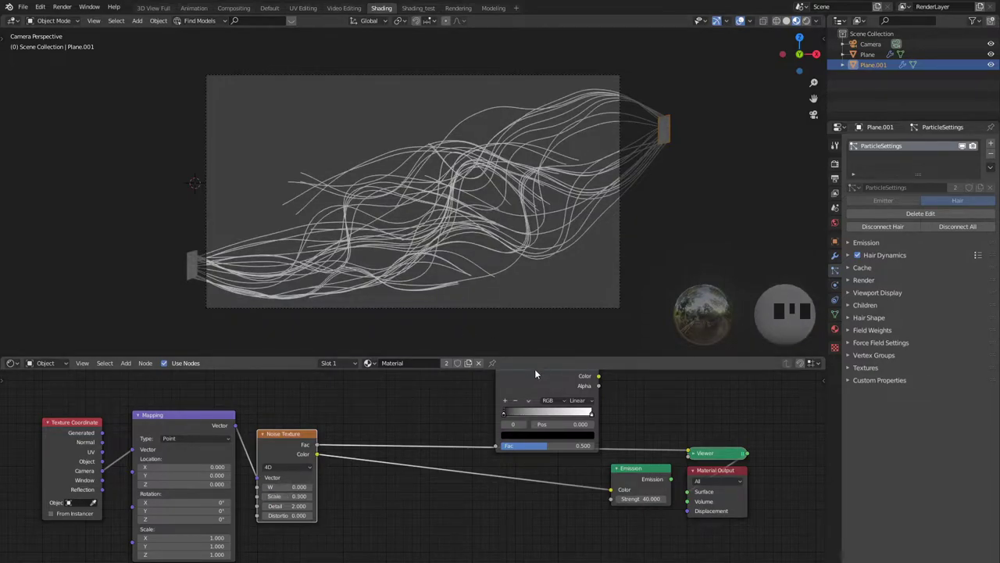
- Drag the ColorRamp stops to balance dark and bright blue patches along the strands
left_click(535, 378)
left_click_drag(424, 474, 436, 477)
left_click_drag(462, 473, 627, 474)
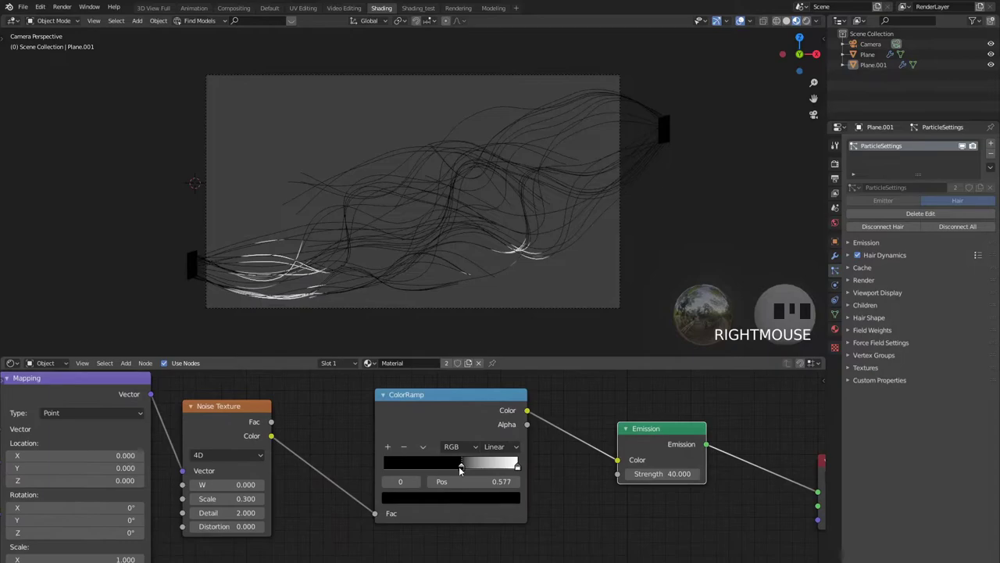
left_click_drag(458, 464, 459, 465)
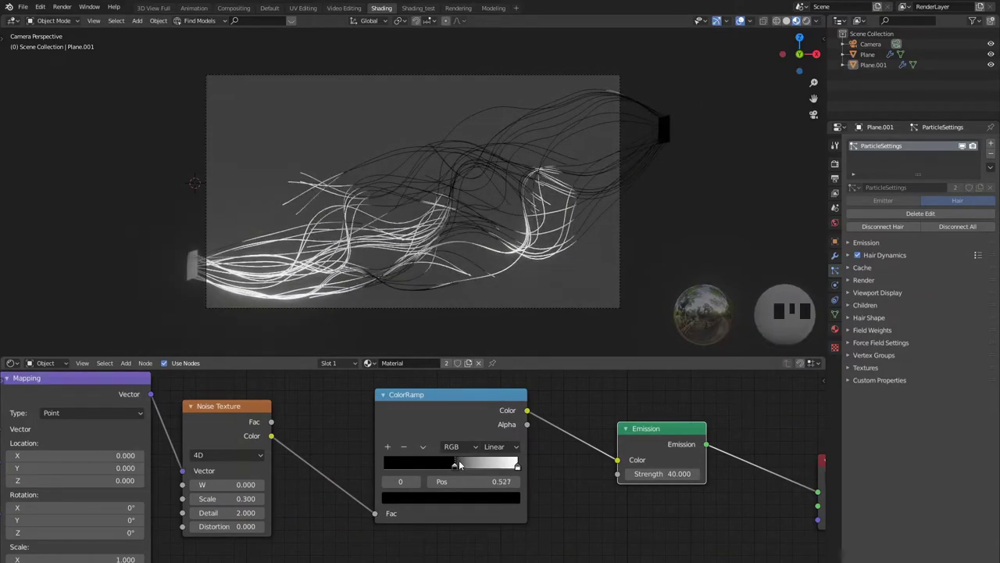
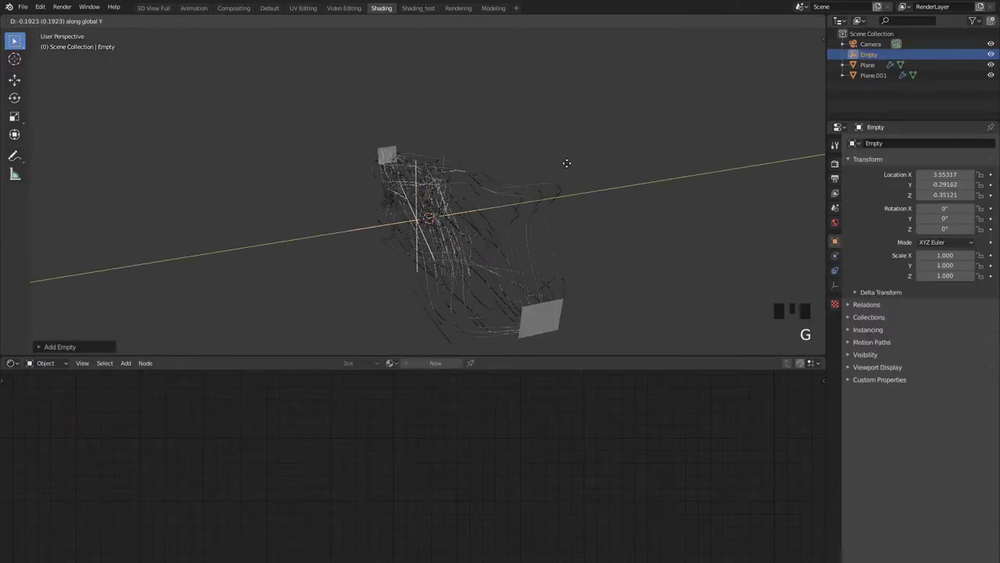
- Move the new Empty amid the strands, select the camera and view the scene through it
key("g")
left_click_drag(556, 206, 666, 227)
left_click_drag(667, 227, 644, 259)
scroll("down", 3)
left_click_drag(643, 259, 370, 187)
right_click(370, 187)
left_click_drag(860, 328, 574, 180)
key("KP_0")
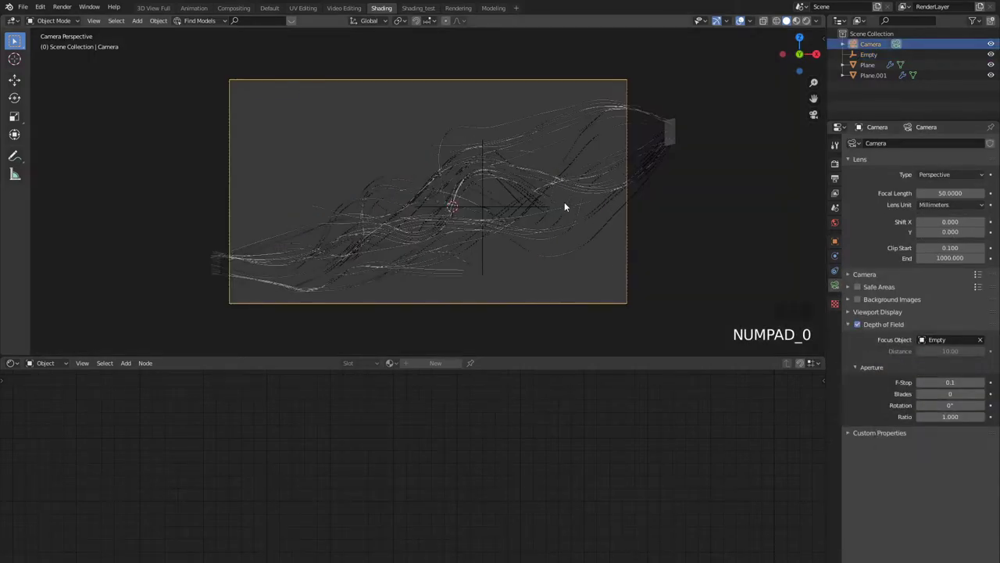